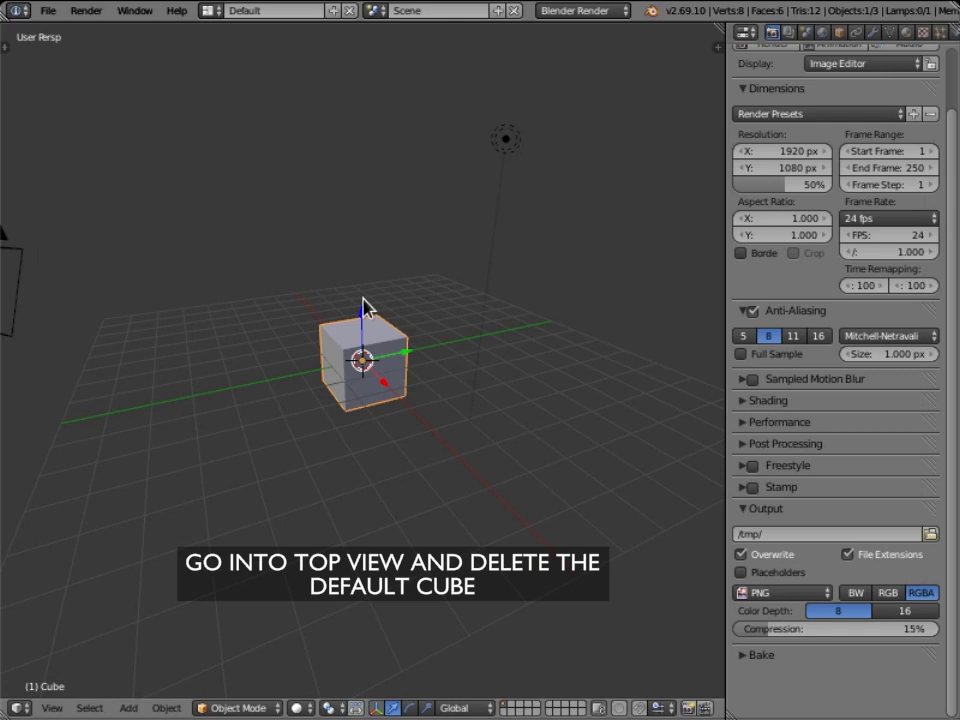
Switch to the front orthographic view, zoom in and delete the default cube.
{"action": "key", "text": "KP_1"}
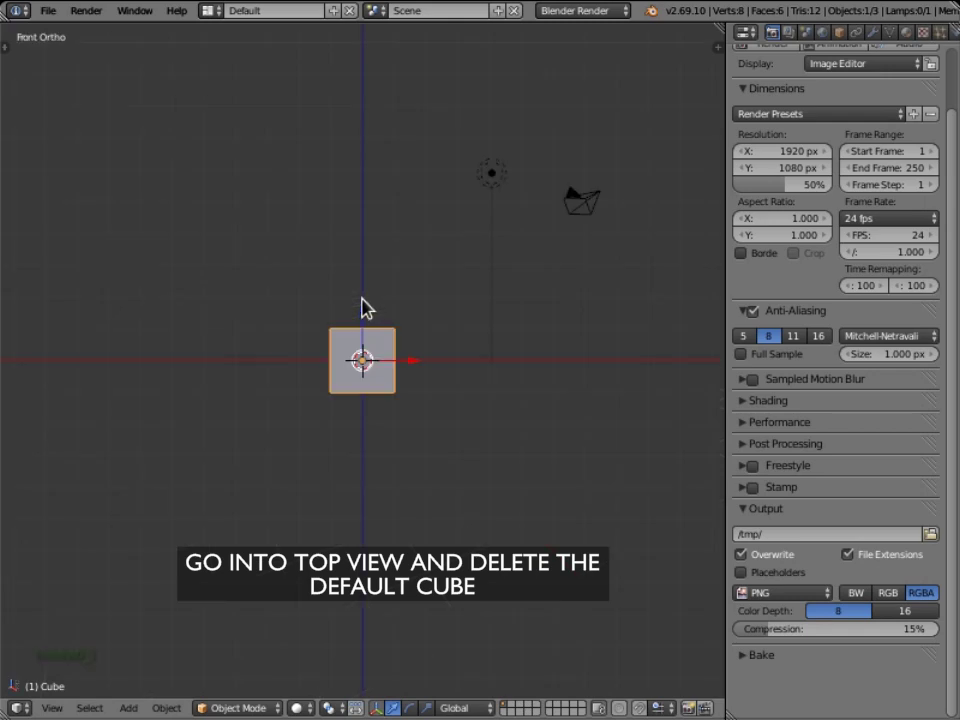
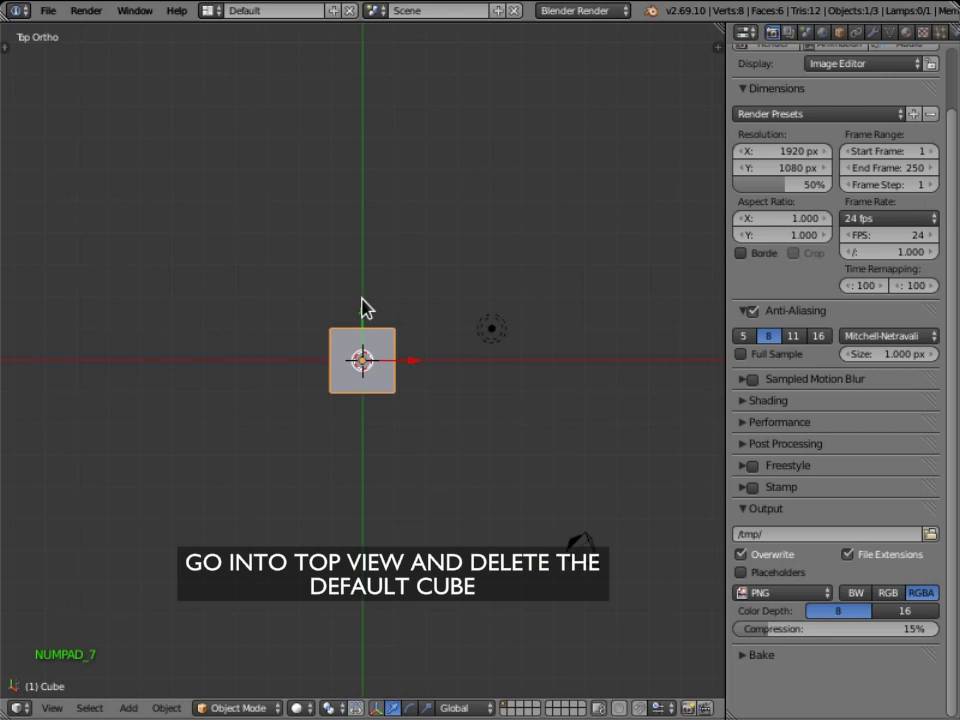
{"action": "scroll", "scroll_direction": "up", "scroll_amount": 3}
{"action": "scroll", "scroll_direction": "up", "scroll_amount": 3}
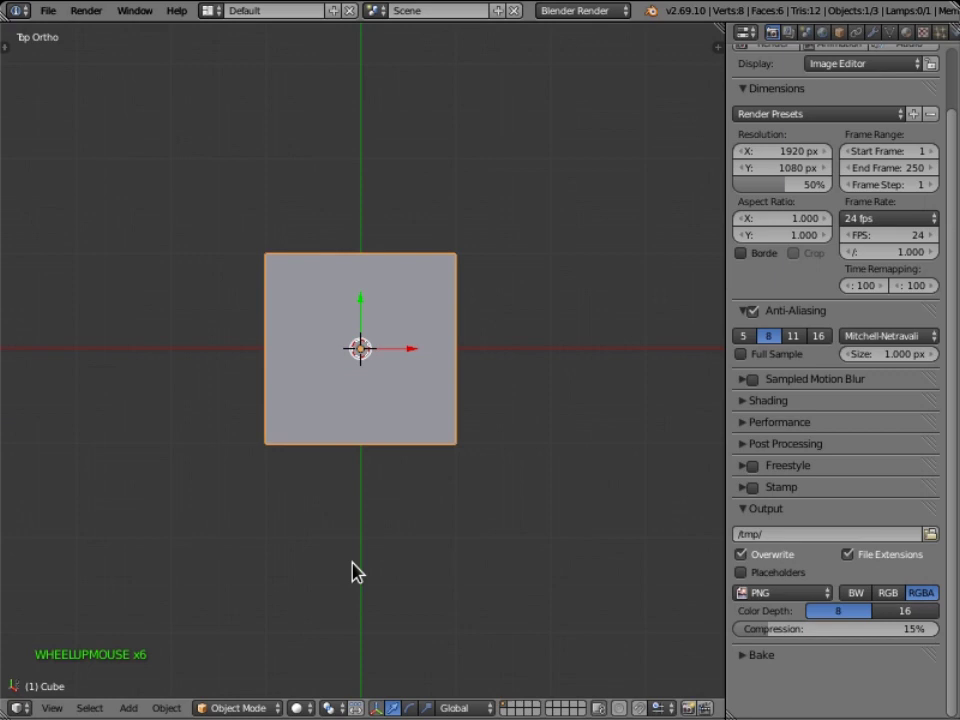
{"action": "key", "text": "x"}
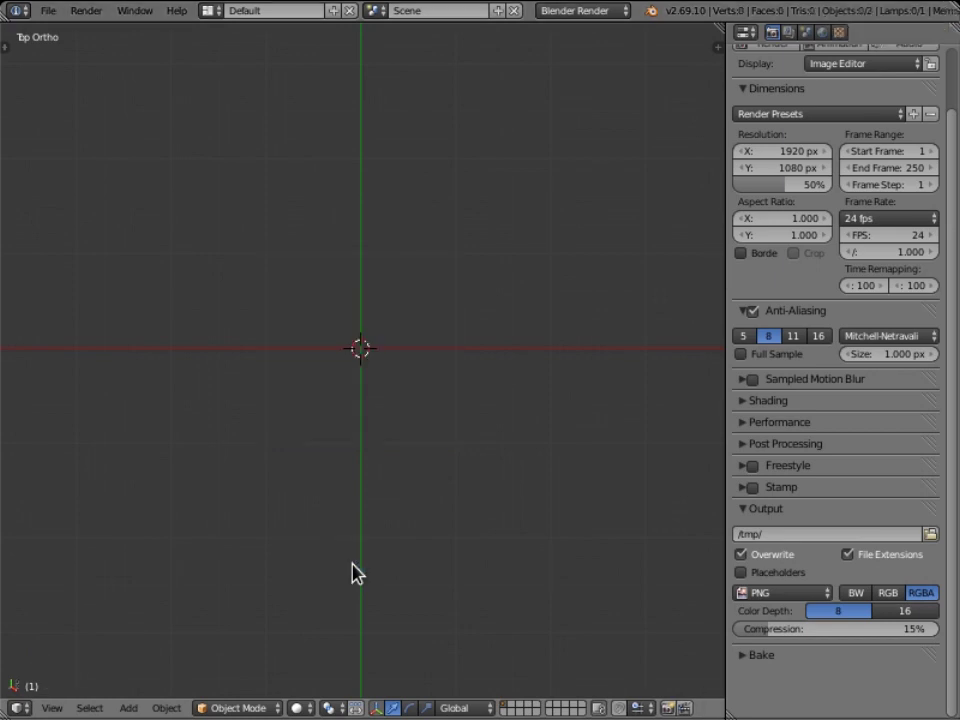
Add a Bezier curve at the scene centre from the Add menu.
{"action": "key", "text": "shift+a"}
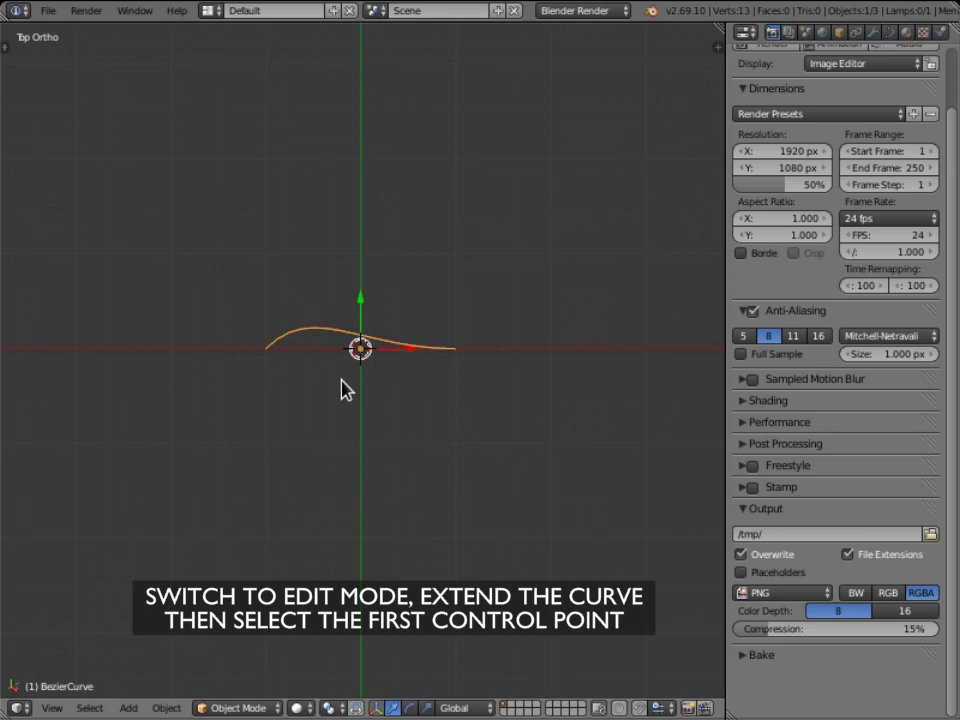
In Edit Mode, extrude the curve's right end into two new control points forming a wavy path.
{"action": "key", "text": "Tab"}
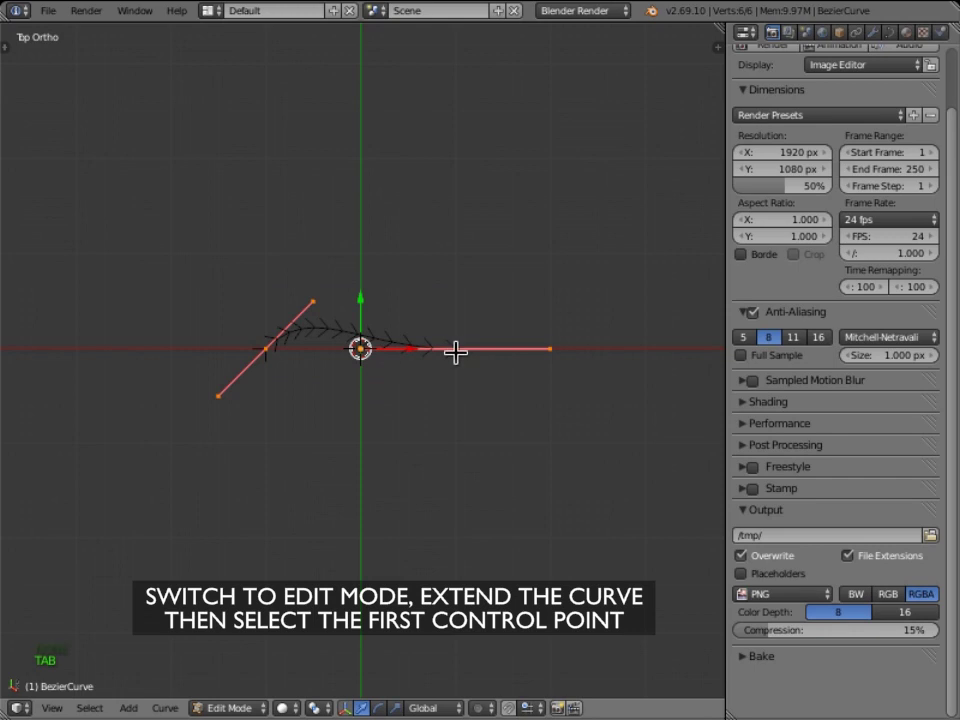
{"action": "right_click", "coordinate": [462, 345]}
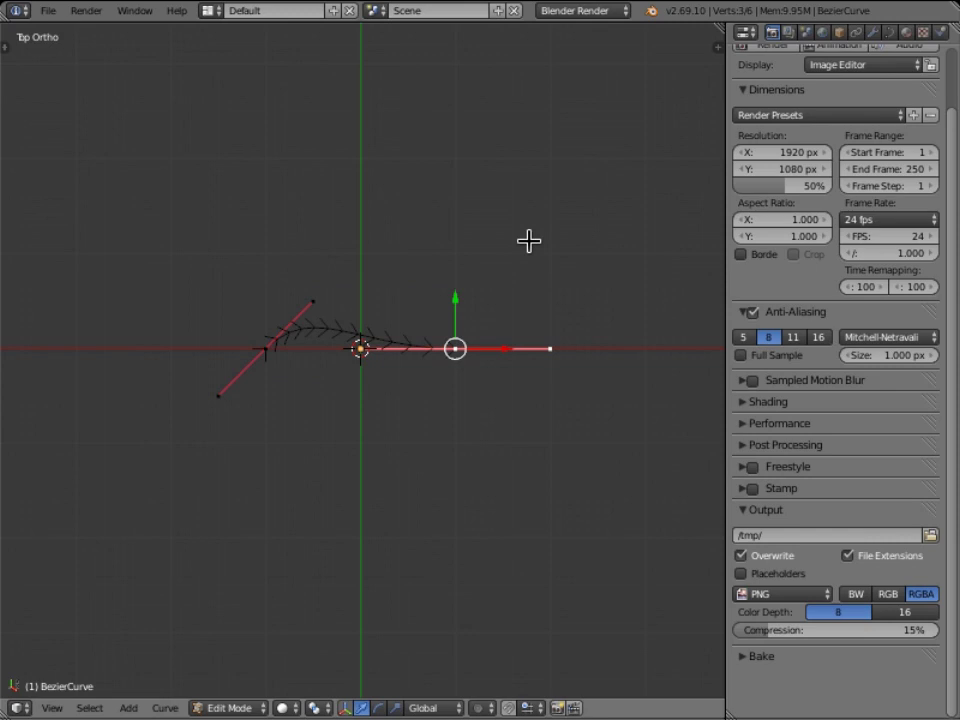
{"action": "left_click", "coordinate": [531, 236]}
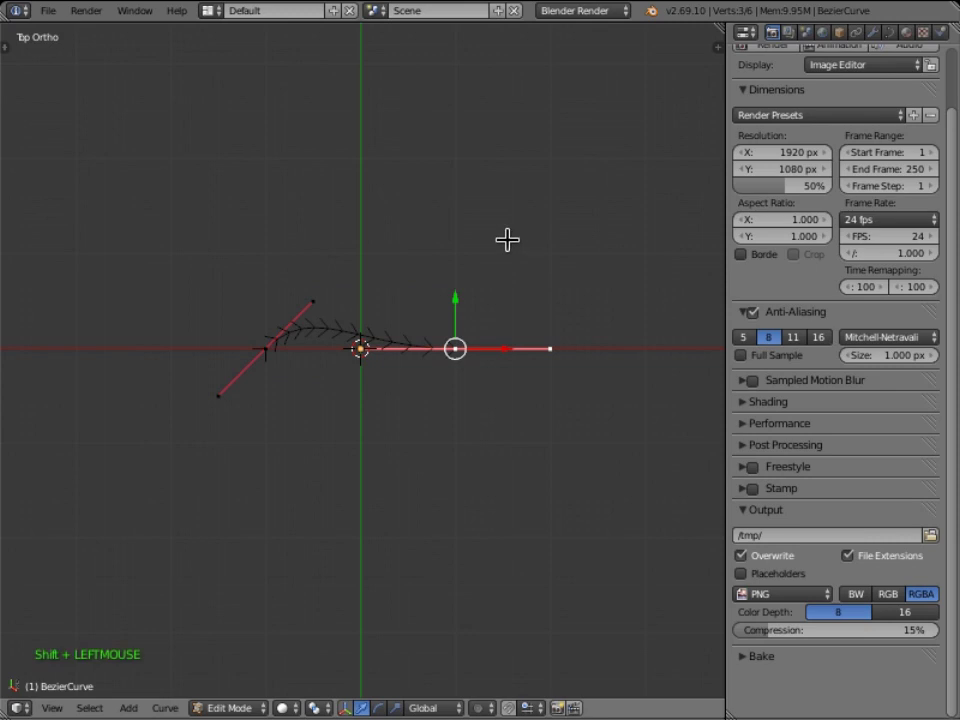
{"action": "right_click", "coordinate": [499, 228]}
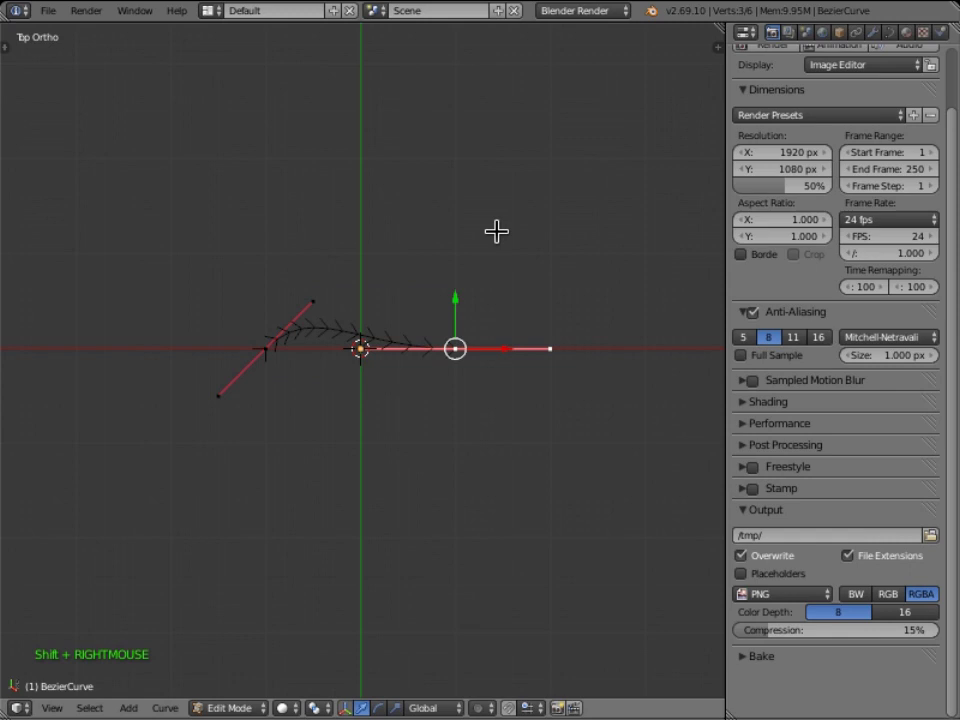
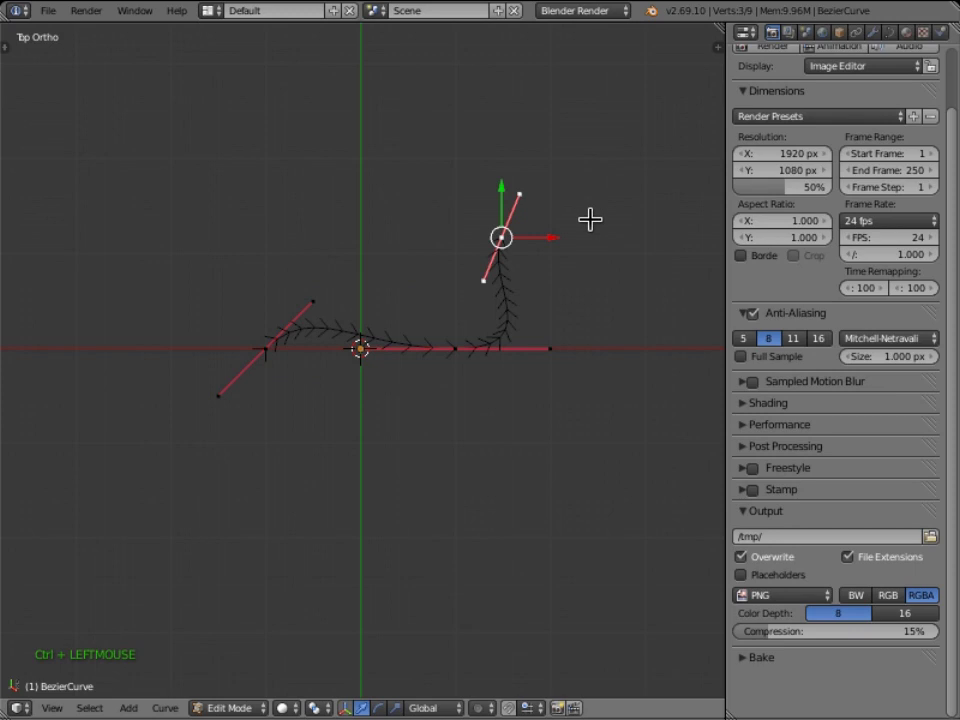
{"action": "left_click", "coordinate": [623, 227]}
{"action": "left_click", "coordinate": [666, 346]}
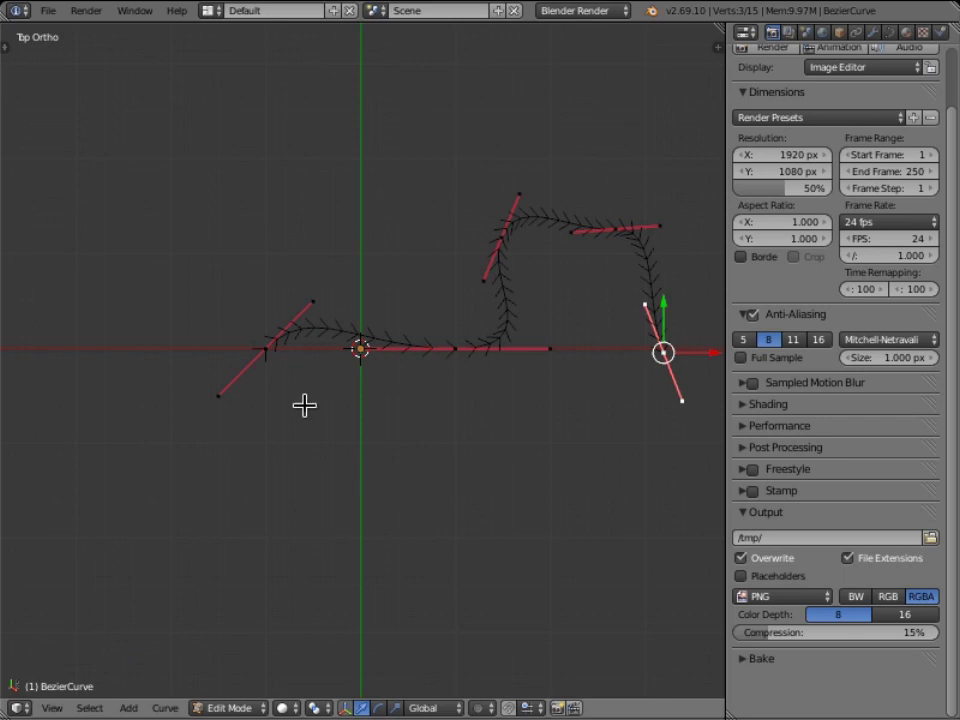
Select the curve's first control point and snap the 3D cursor to it.
{"action": "right_click", "coordinate": [266, 348]}
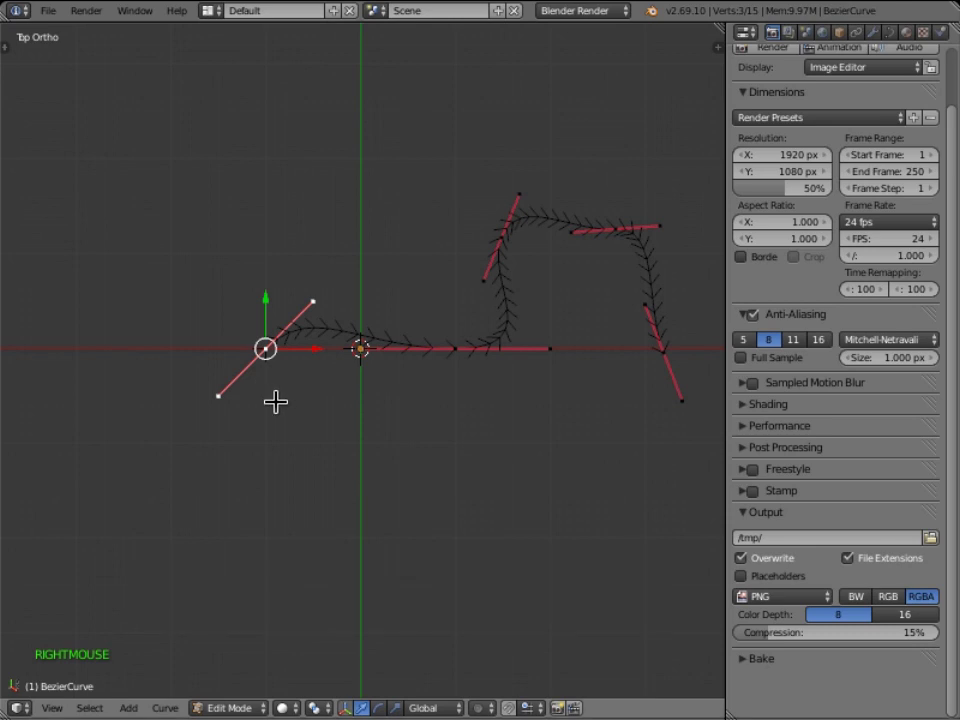
{"action": "key", "text": "shift+s"}
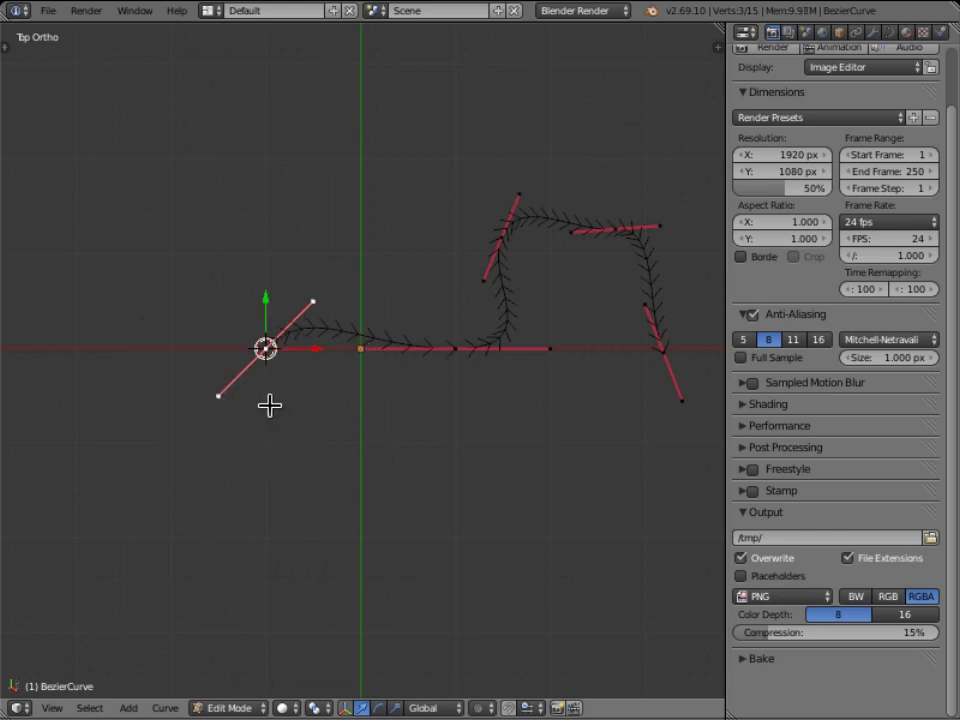
Back in Object Mode, set the curve's origin to the 3D cursor at its start point.
{"action": "key", "text": "Tab"}
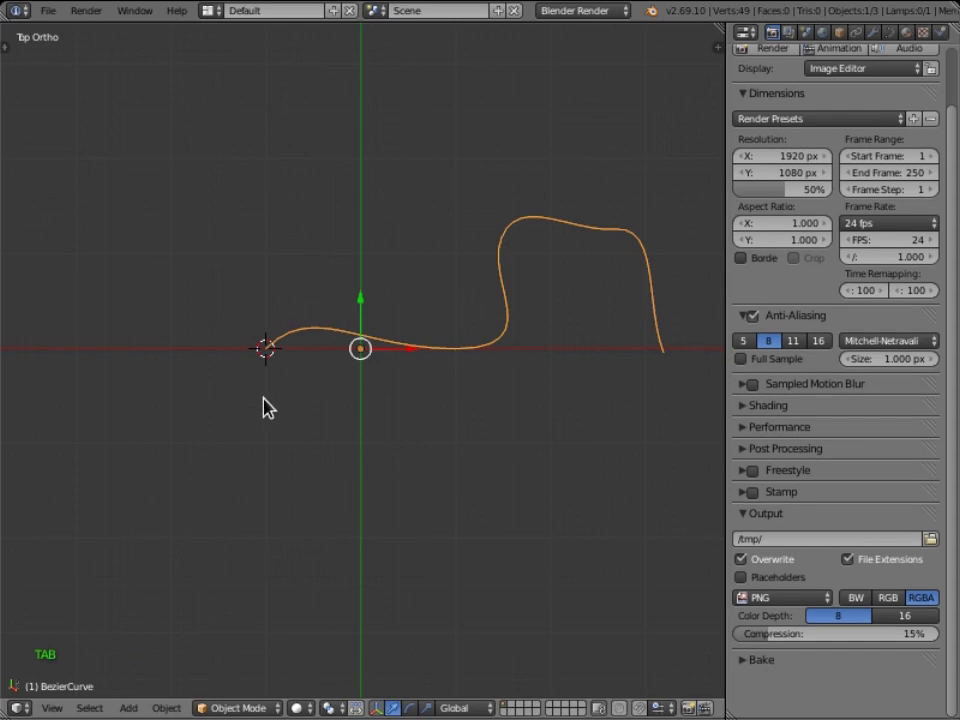
{"action": "key", "text": "ctrl+shift+alt+c"}
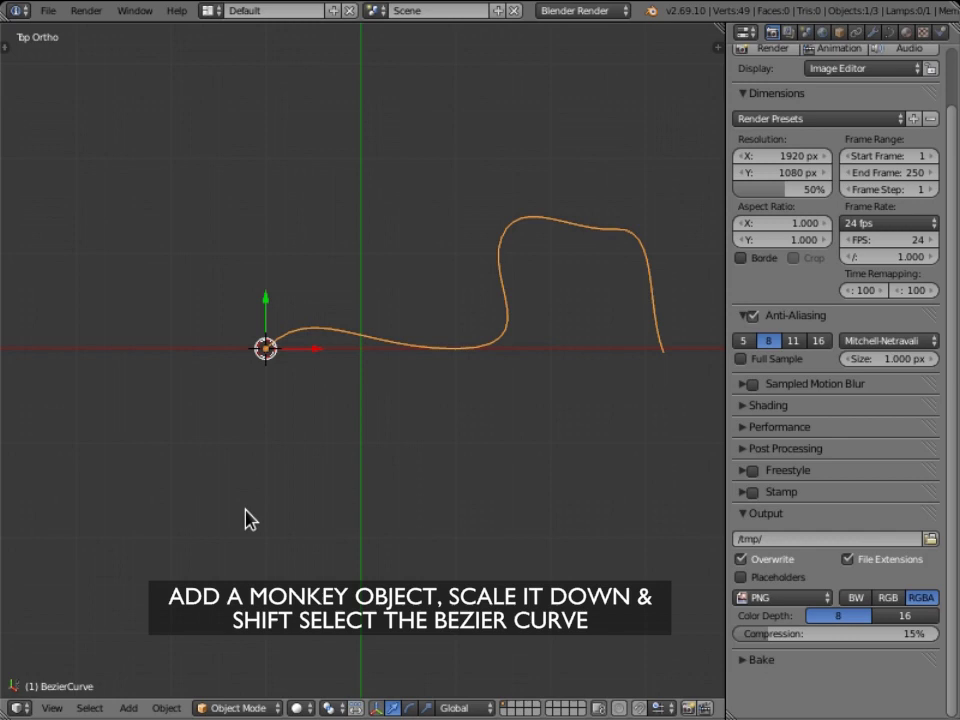
Add a Suzanne monkey head at the curve's start and scale it down small.
{"action": "key", "text": "shift+a"}
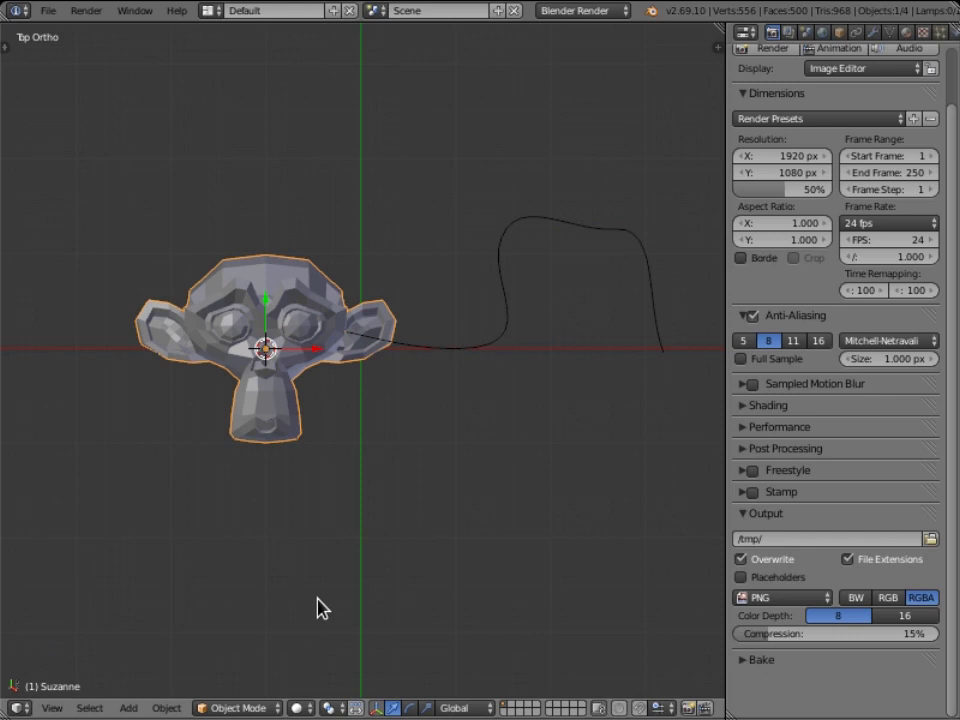
{"action": "key", "text": "s"}
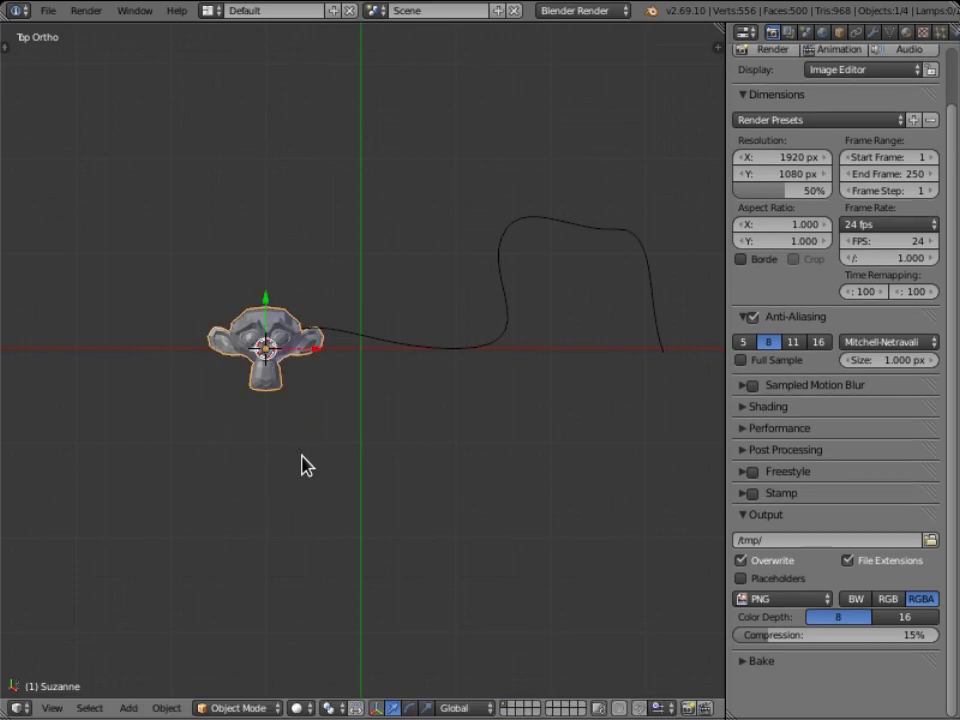
Parent Suzanne to the curve as a Curve Deform, then move her alone to test the bending.
{"action": "right_click", "coordinate": [381, 343]}
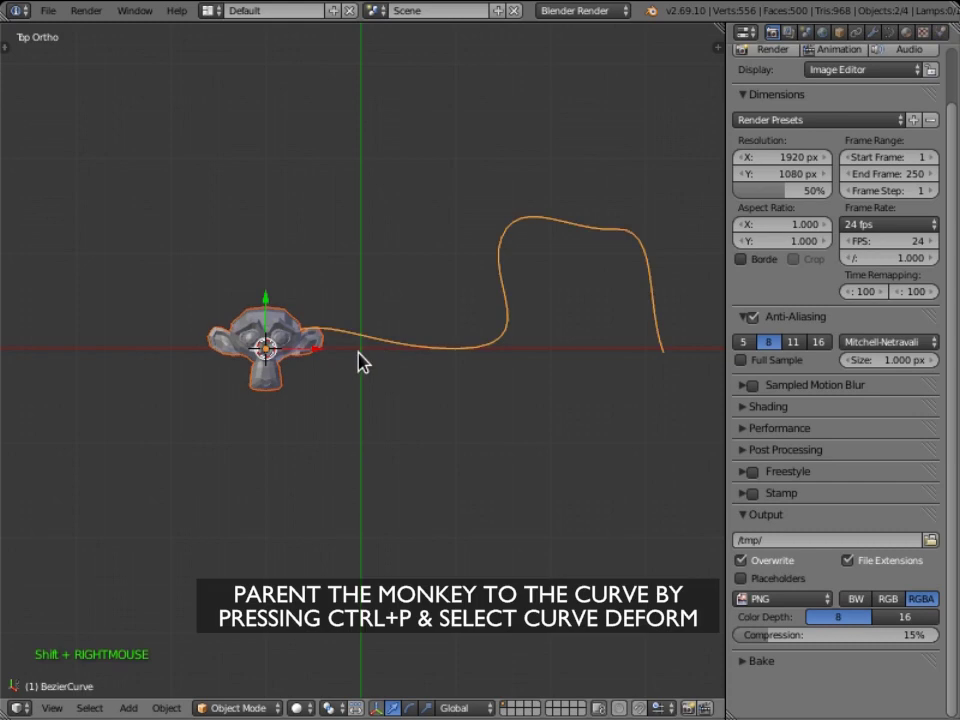
{"action": "key", "text": "ctrl+p"}
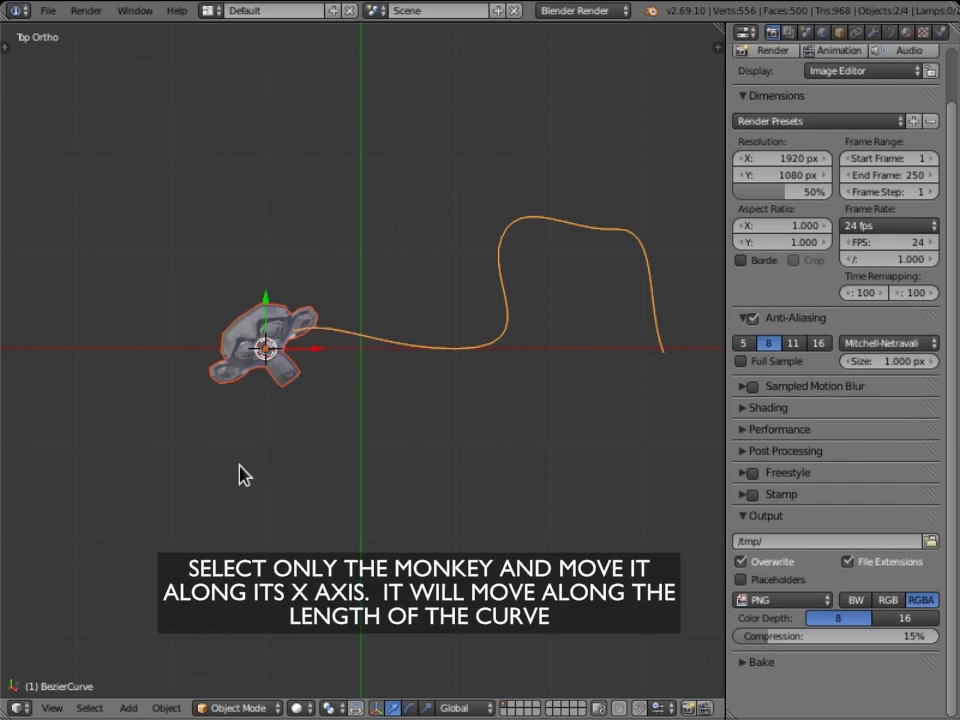
{"action": "right_click", "coordinate": [248, 323]}
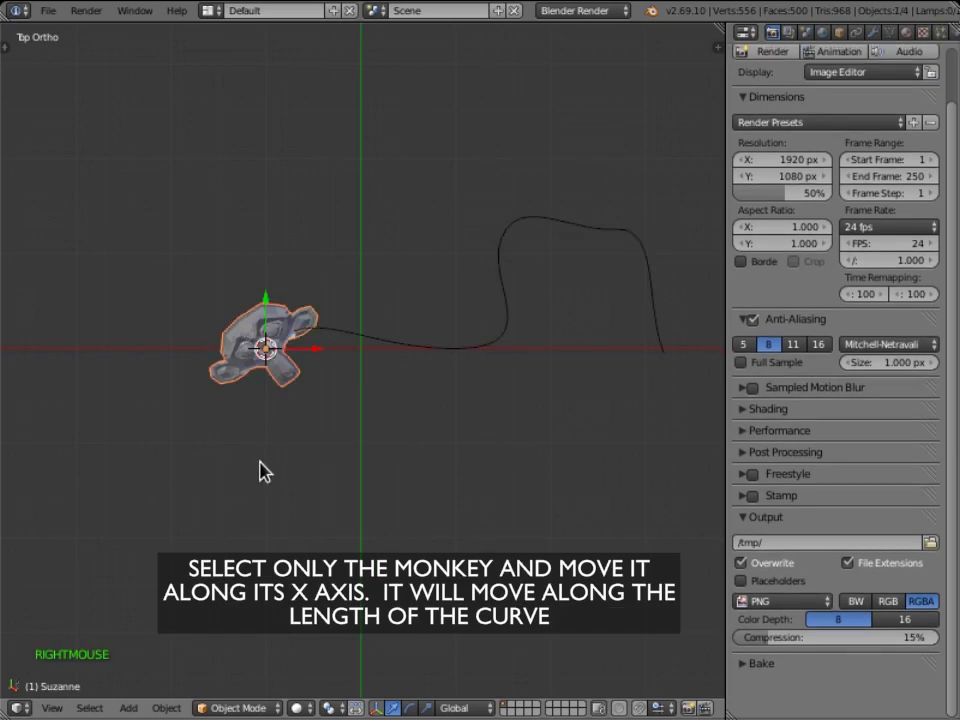
{"action": "key", "text": "g"}
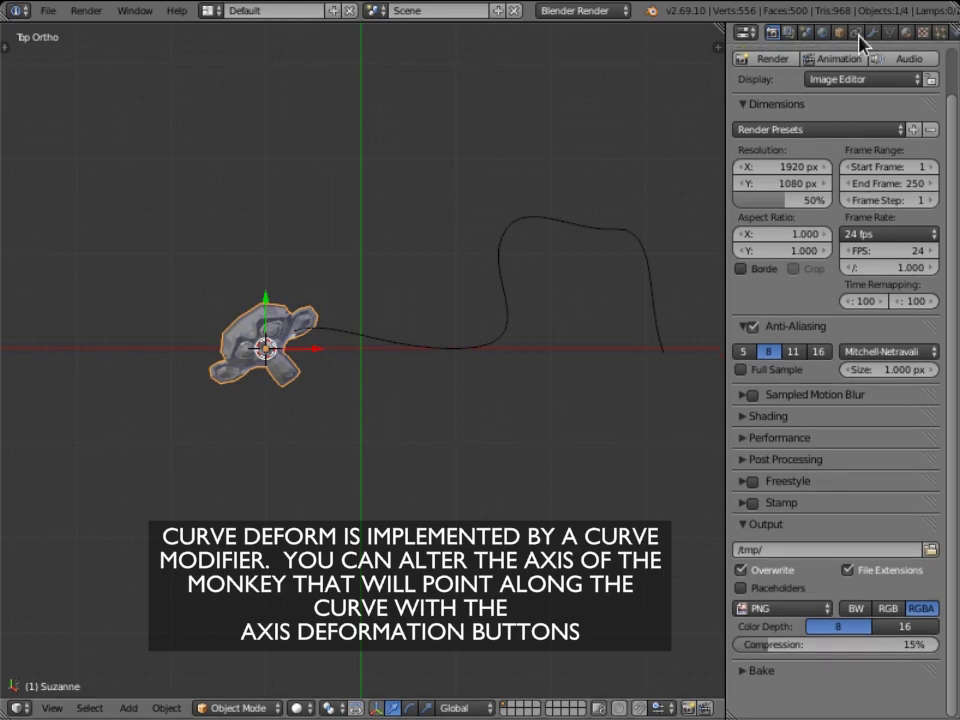
In the Curve modifier, try the Y and Z deformation axes and return to X.
{"action": "left_click", "coordinate": [879, 37]}
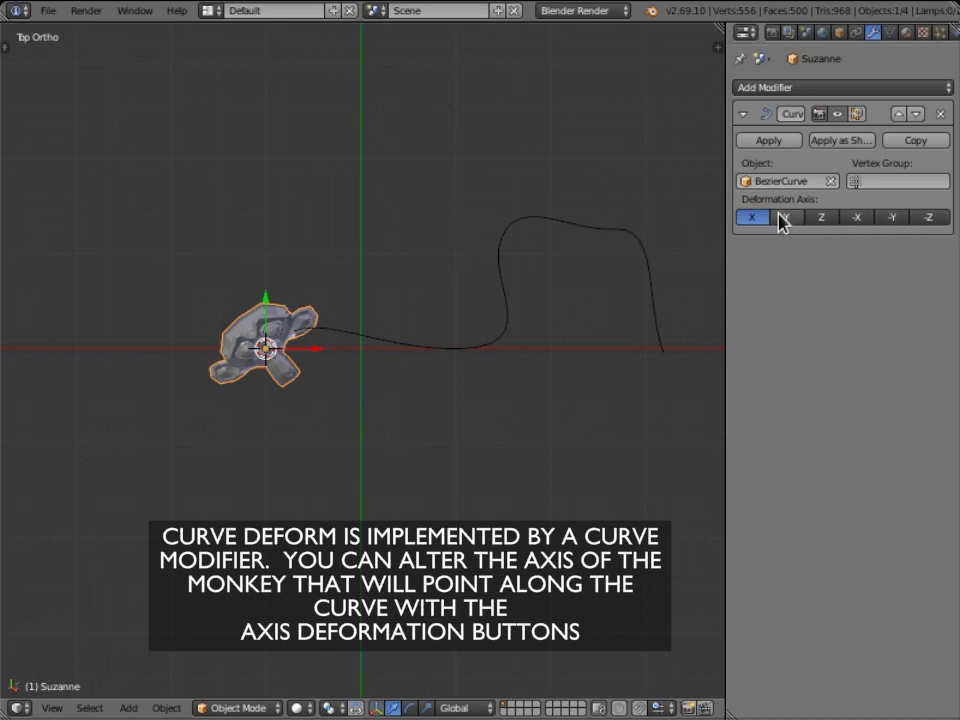
{"action": "left_click", "coordinate": [793, 230]}
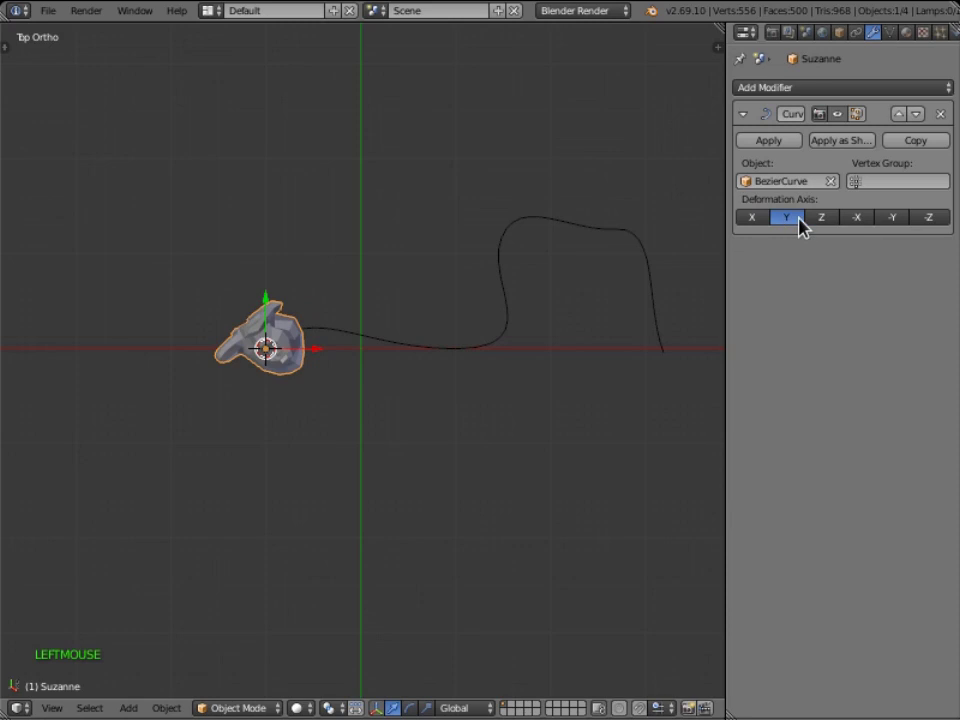
{"action": "left_click", "coordinate": [827, 230]}
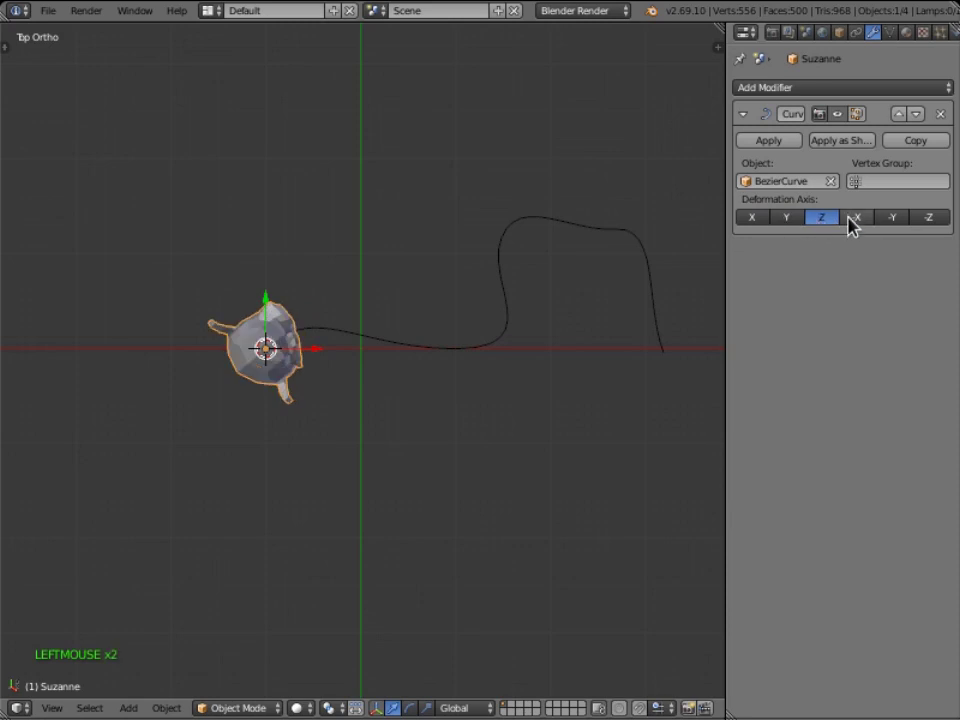
{"action": "left_click", "coordinate": [751, 223]}
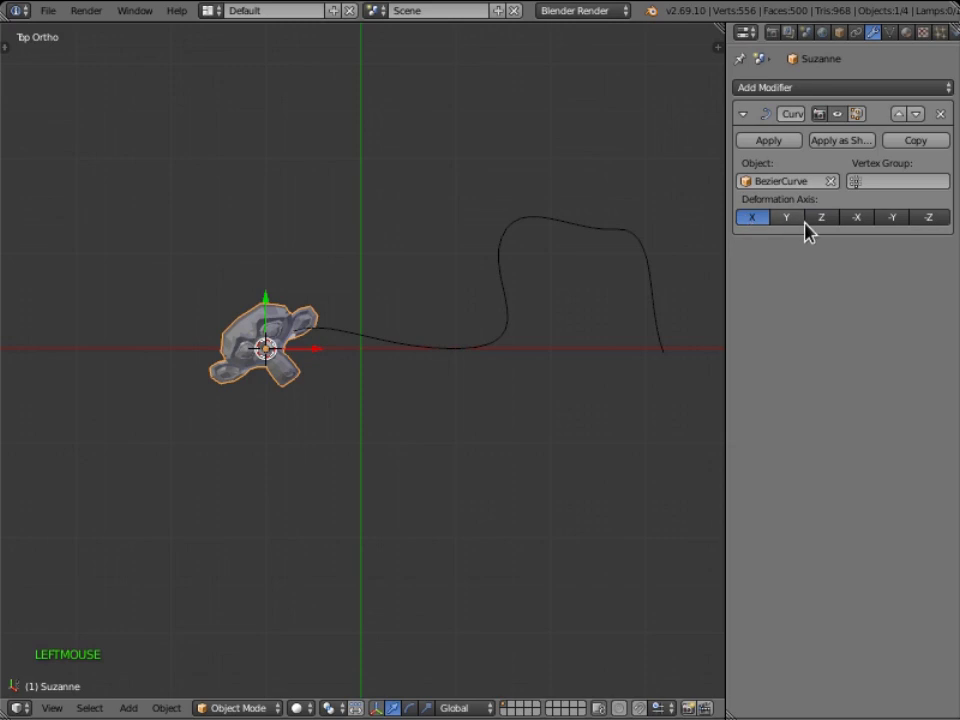
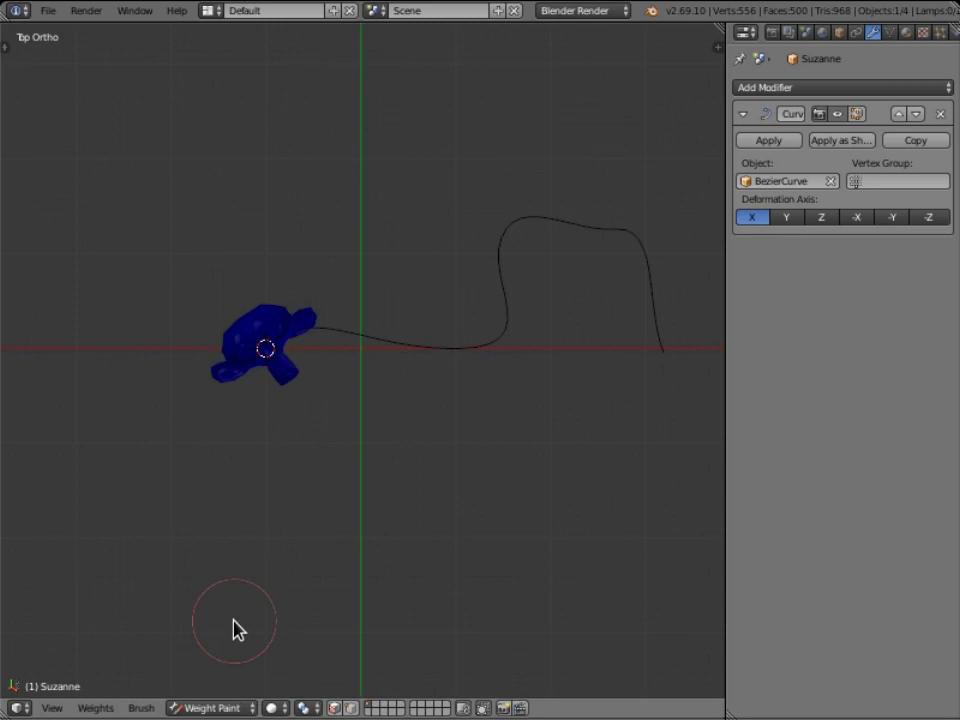
Weight-paint full weight over the top of Suzanne's head from two angles, then return to top view.
{"action": "left_click", "coordinate": [255, 293]}
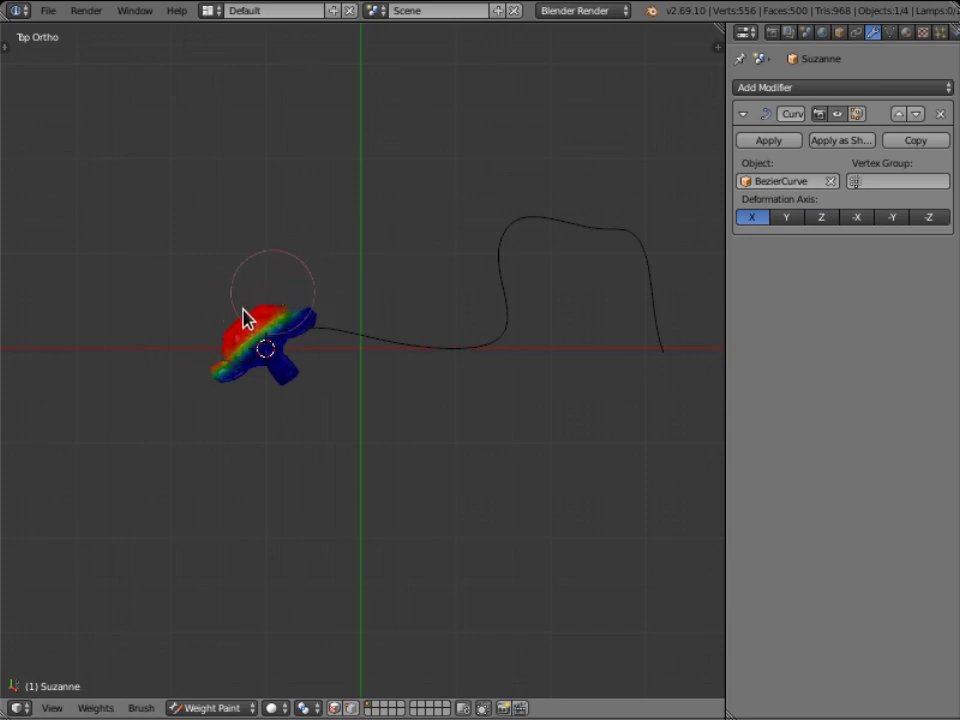
{"action": "middle_click", "coordinate": [227, 365]}
{"action": "middle_click", "coordinate": [184, 395]}
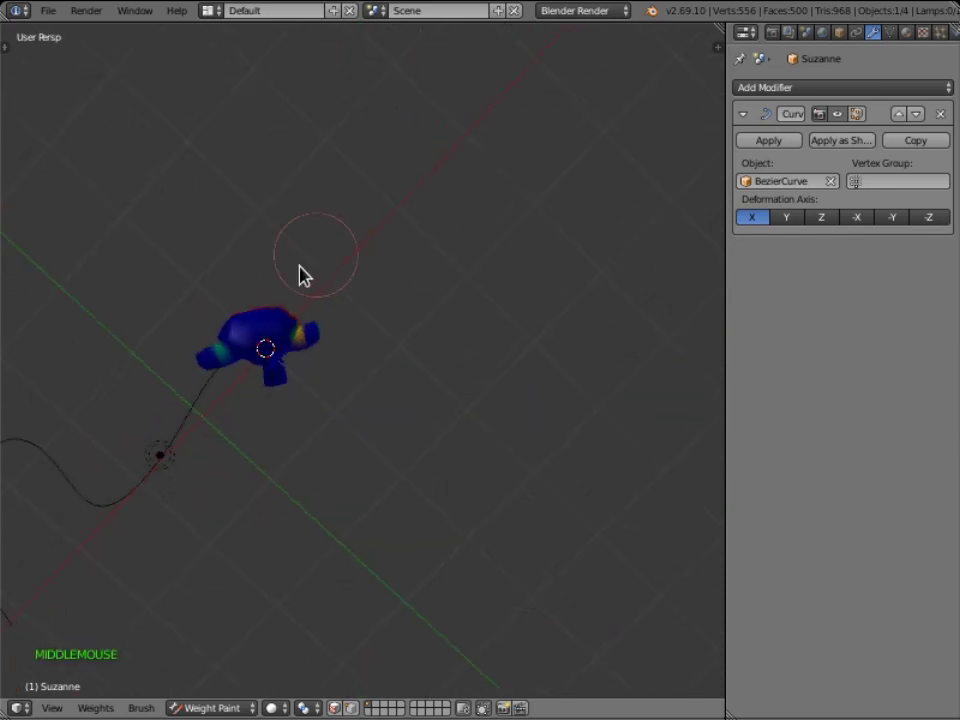
{"action": "left_click", "coordinate": [200, 328]}
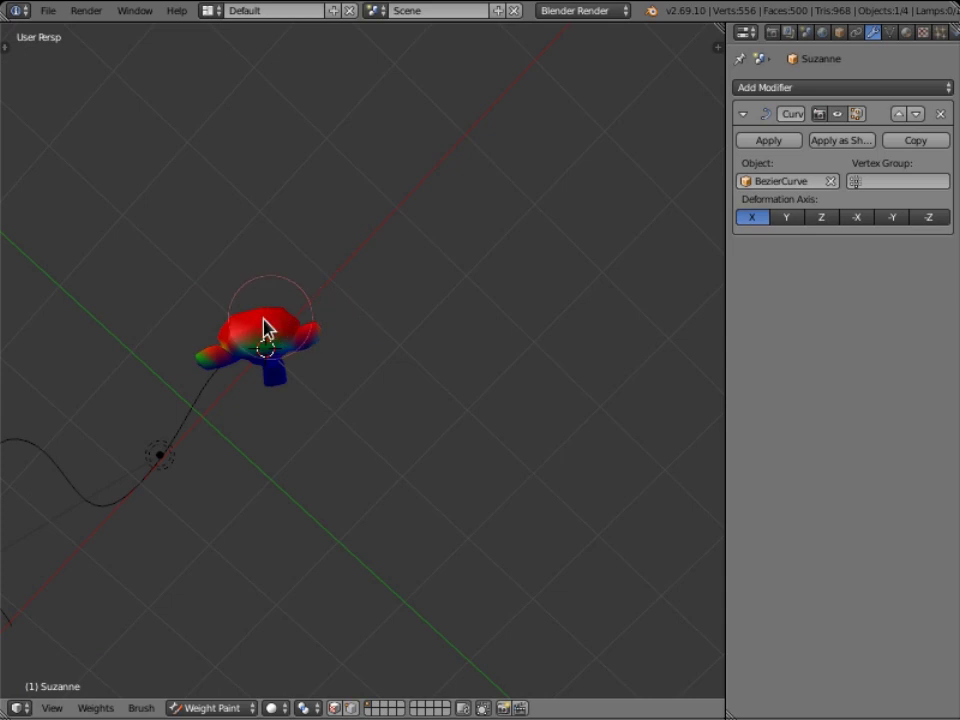
{"action": "key", "text": "KP_7"}
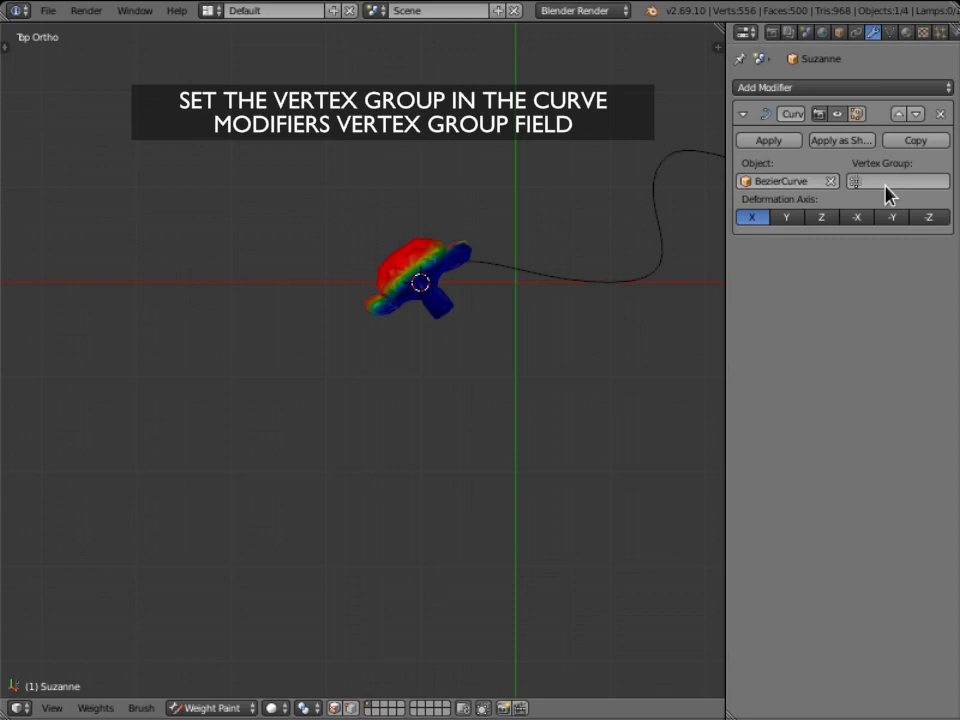
Set the Curve modifier's vertex group to Group and return to Object Mode.
{"action": "left_click", "coordinate": [892, 188]}
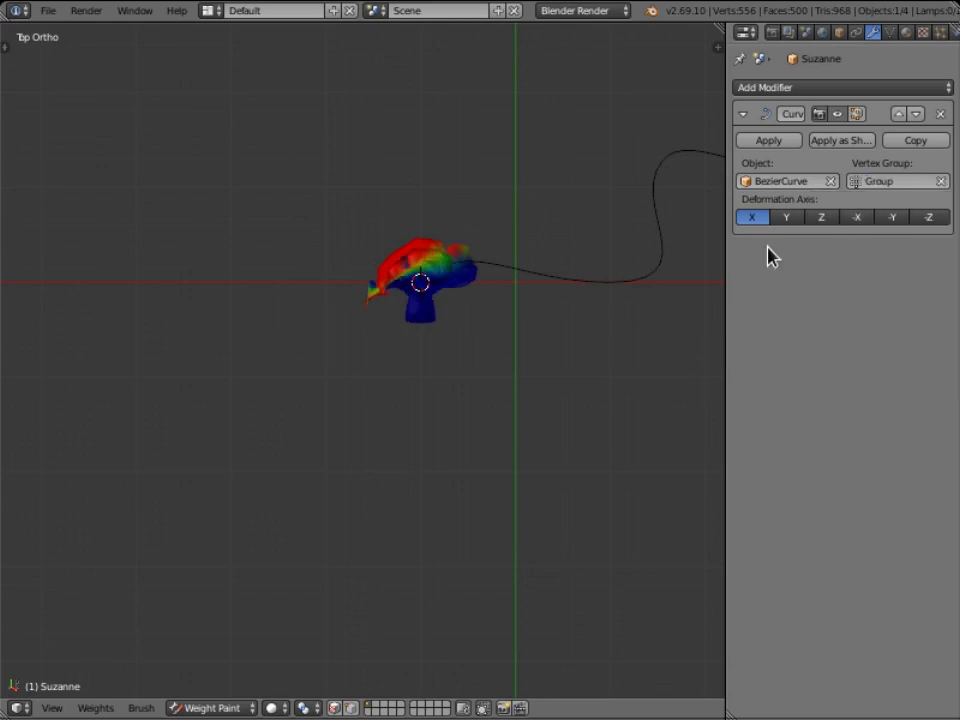
{"action": "left_click", "coordinate": [225, 705]}
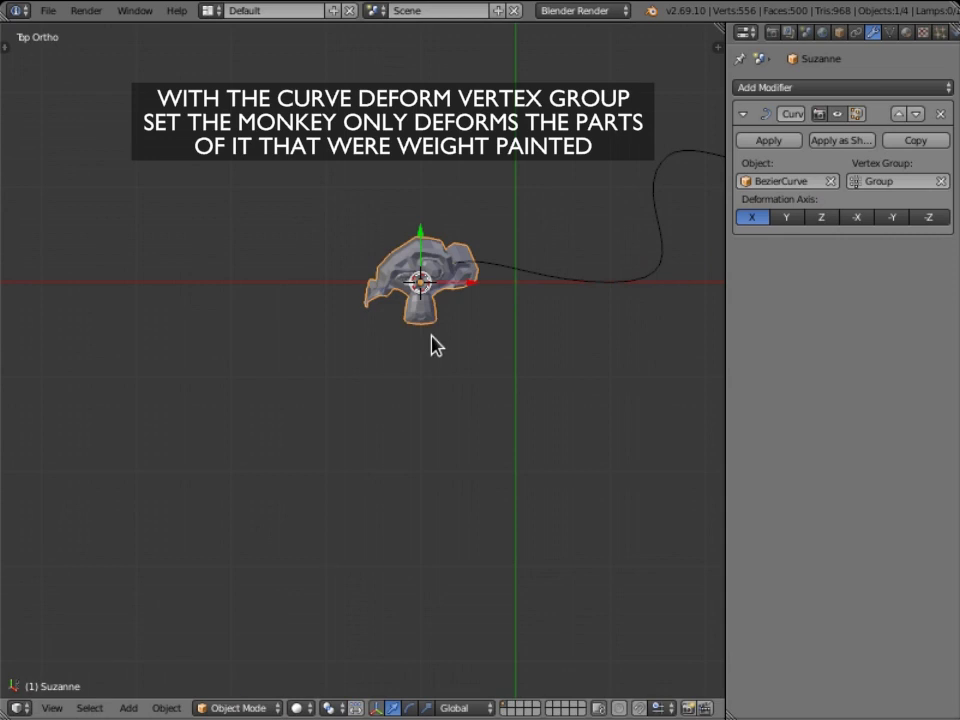
Frame the curve and monkey, then slide Suzanne along X toward the curve's far end.
{"action": "scroll", "scroll_direction": "down", "scroll_amount": 3}
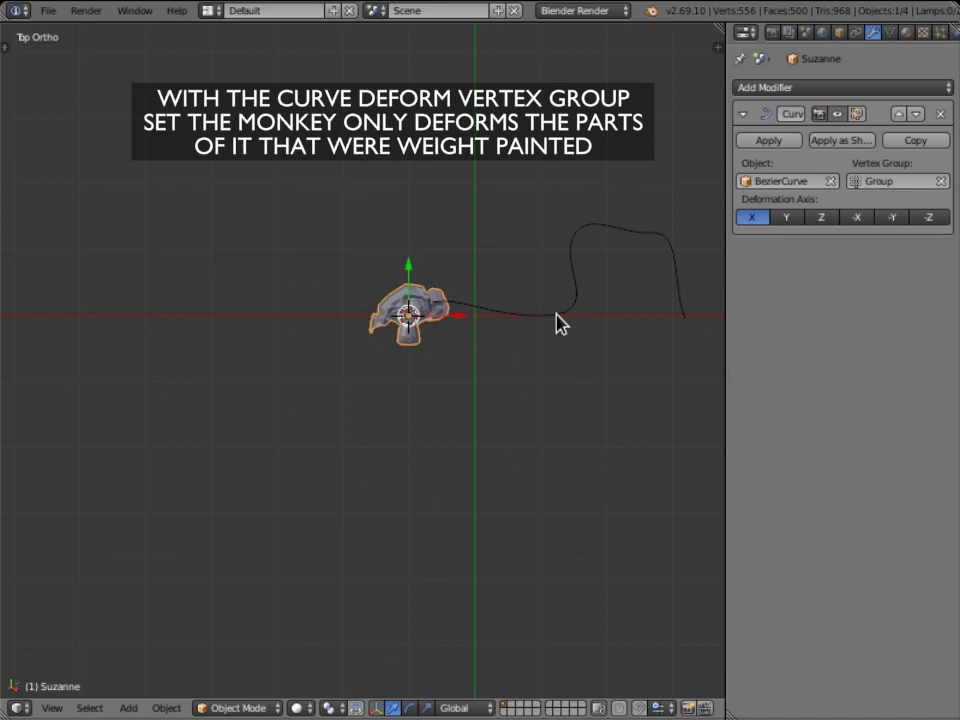
{"action": "right_click", "coordinate": [557, 326]}
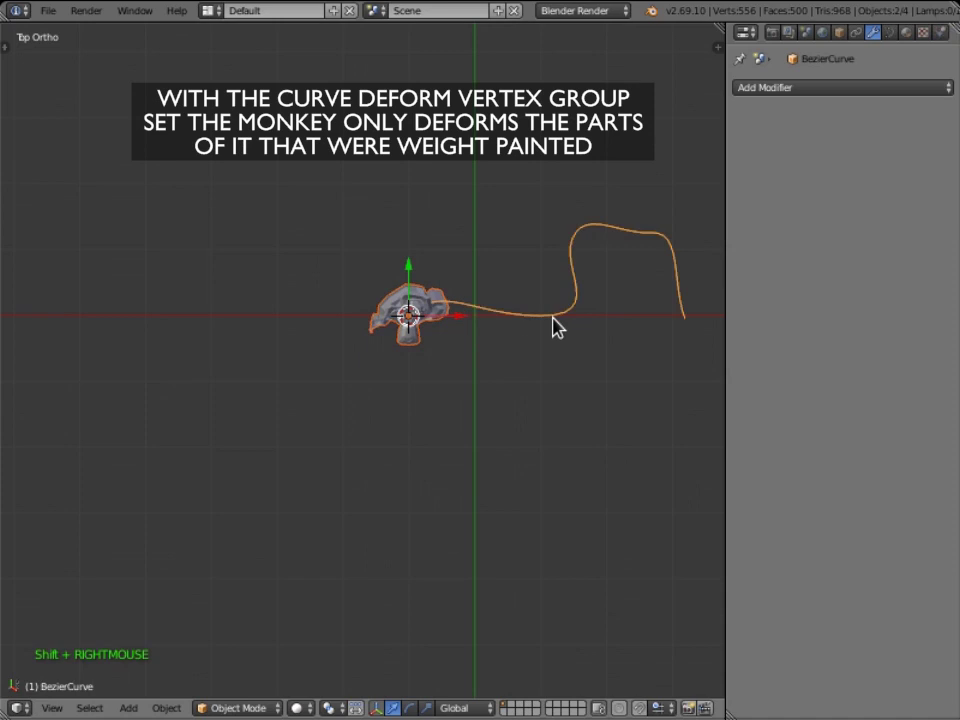
{"action": "key", "text": "KP_Decimal"}
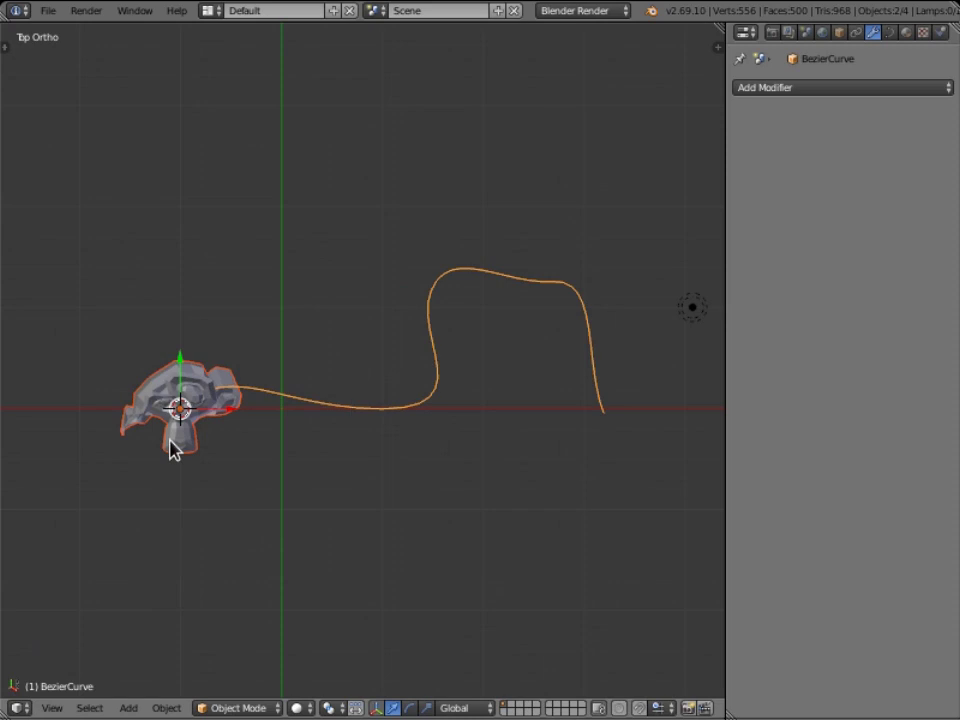
{"action": "right_click", "coordinate": [173, 453]}
{"action": "key", "text": "g"}
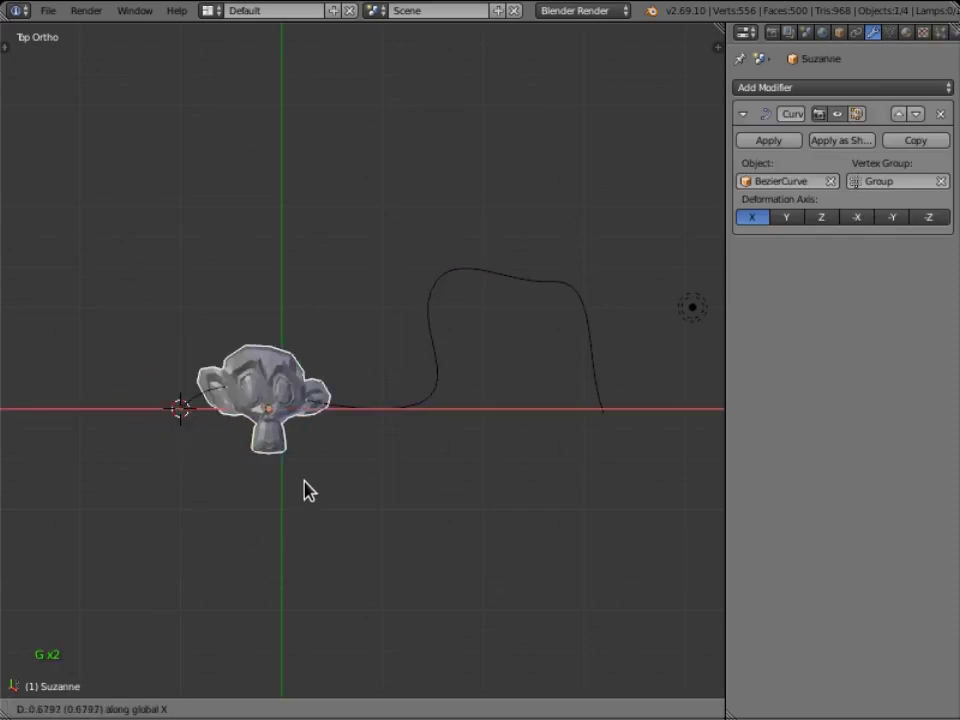